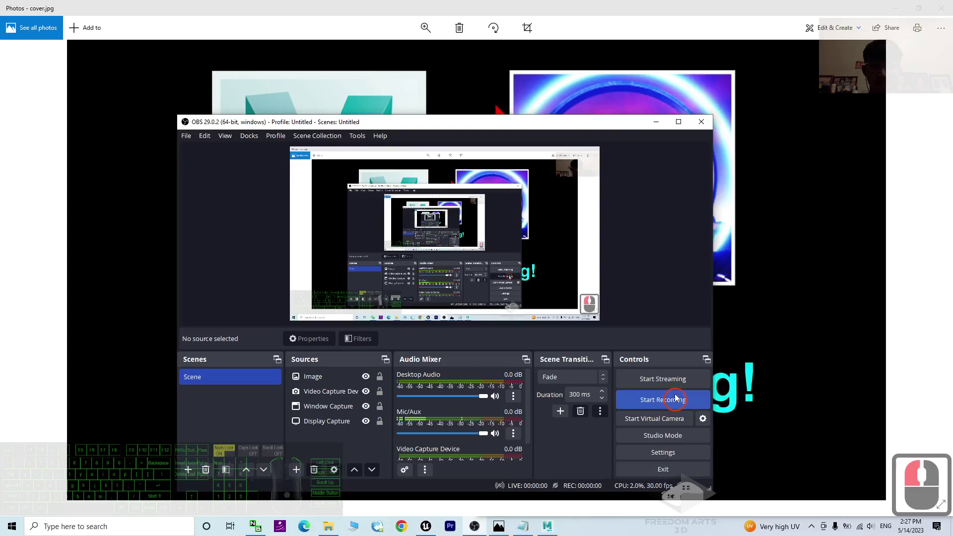
Step: Minimize OBS so the Photos cover image 'Maya to UE5.1 Blend Shape Missing!' is fully visible
drag(657, 125, 802, 371)
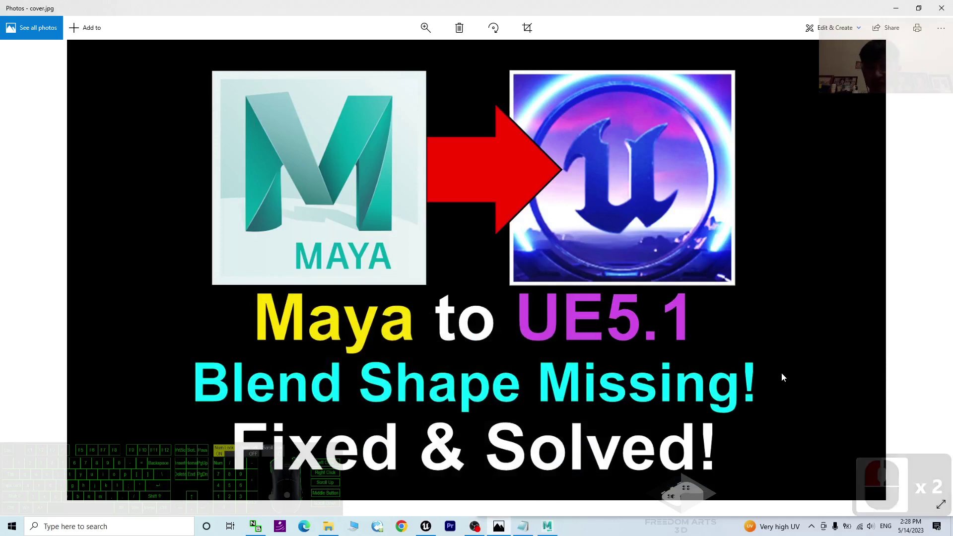
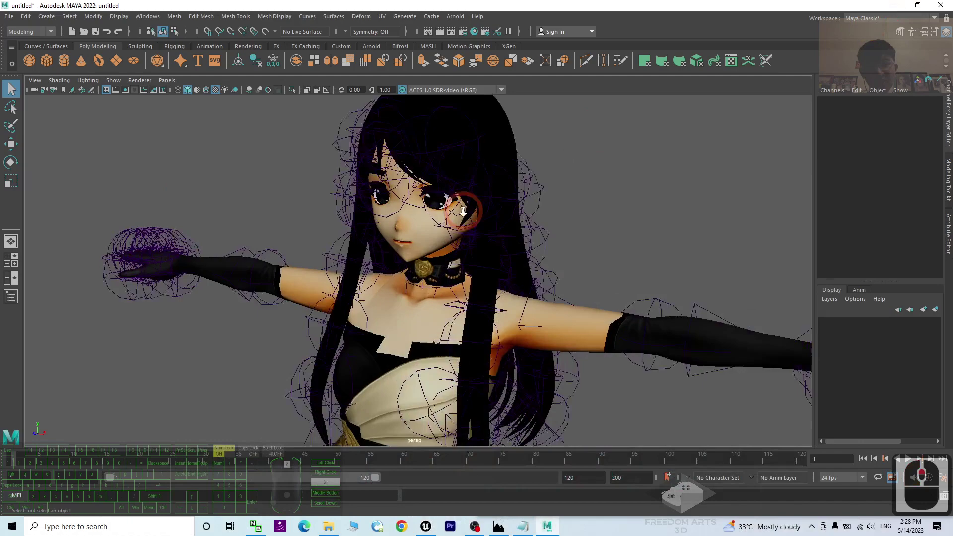
Step: Frame the anime character's face up close and show the Sculpting shelf tools
drag(618, 221, 618, 248)
drag(618, 248, 608, 206)
drag(608, 206, 649, 255)
drag(648, 255, 645, 197)
drag(644, 197, 183, 49)
click(145, 48)
drag(434, 83, 251, 127)
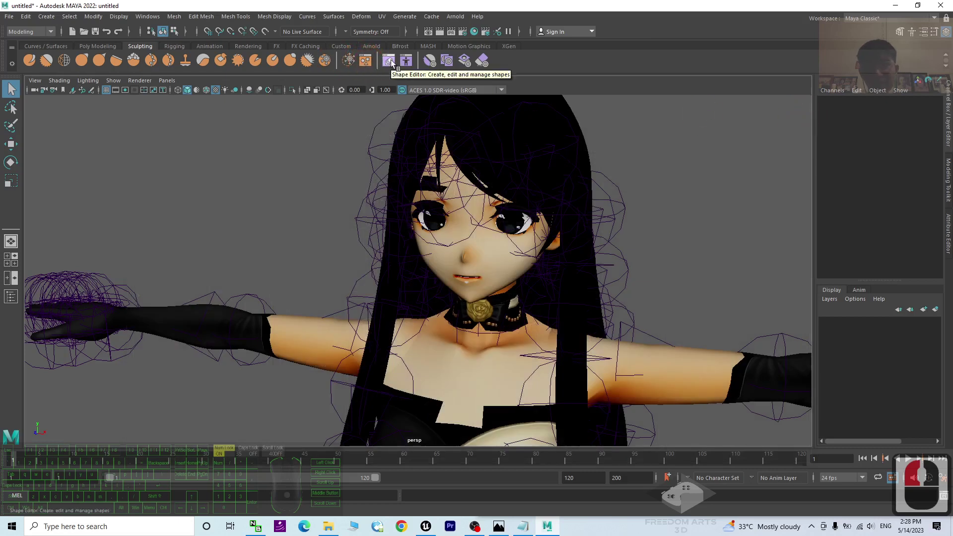
Step: Check the Fcl_ALL_Angry blend shape in the Shape Editor and return its weight to zero
click(395, 60)
drag(409, 63, 518, 200)
drag(519, 200, 726, 222)
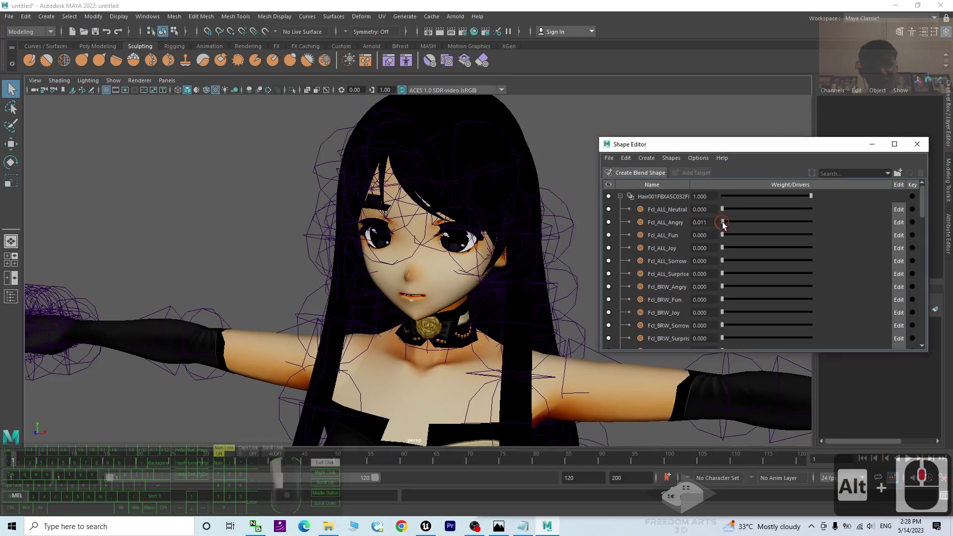
drag(857, 225, 735, 234)
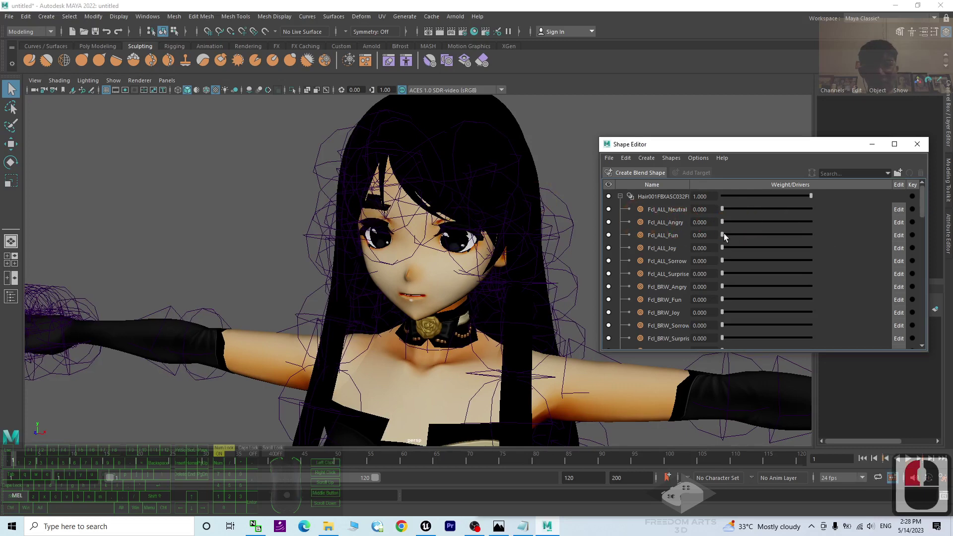
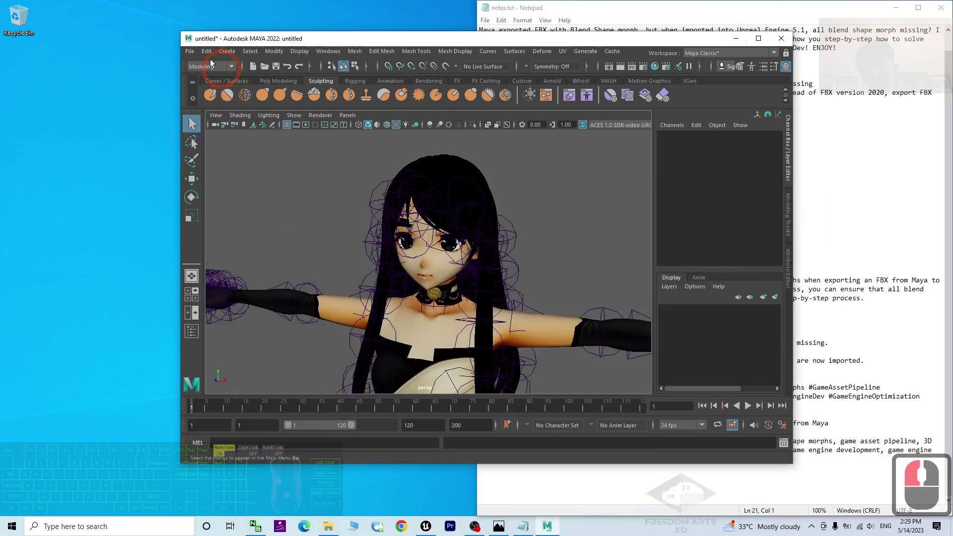
Step: Create a new desktop folder named model01 and open it
click(93, 222)
click(160, 226)
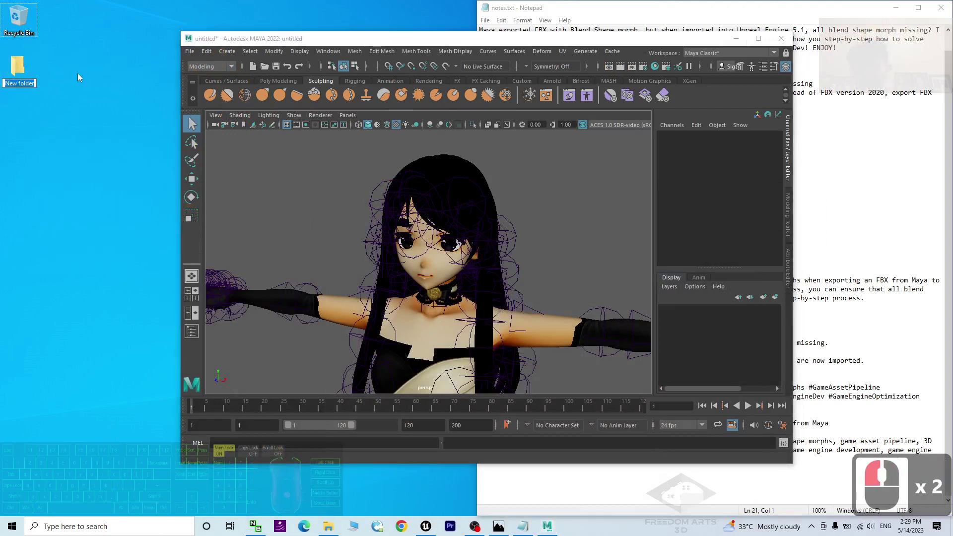
key(f)
key(BackSpace)
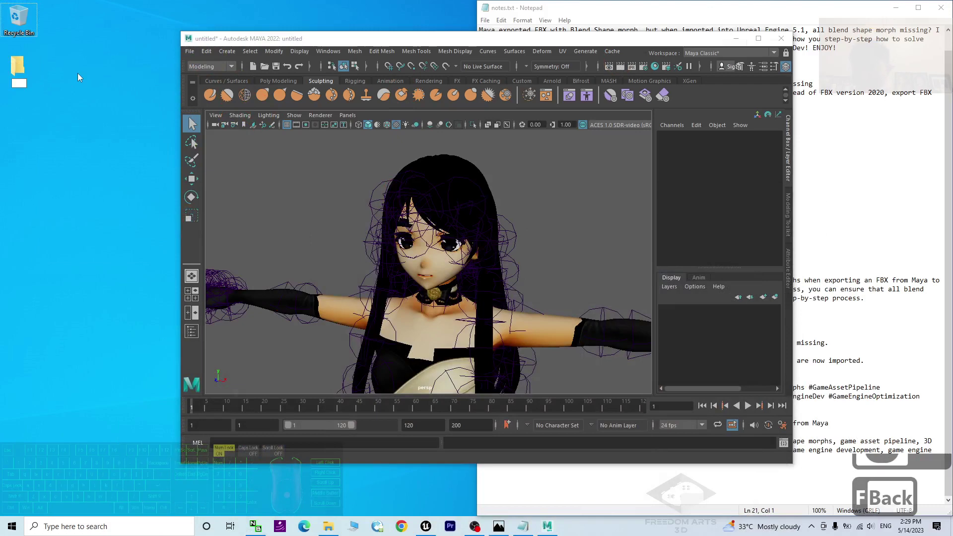
text(model01)
key(Return)
key(Return)
text(model01)
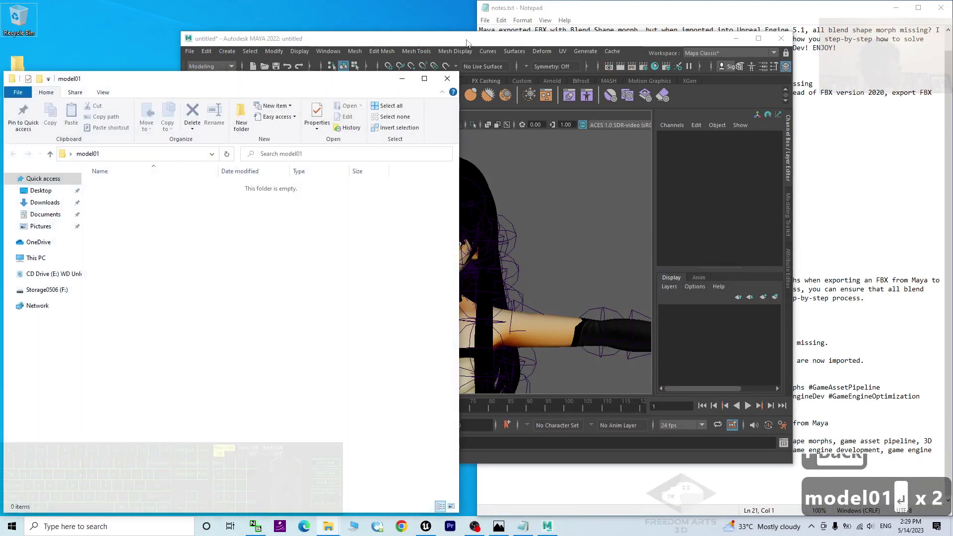
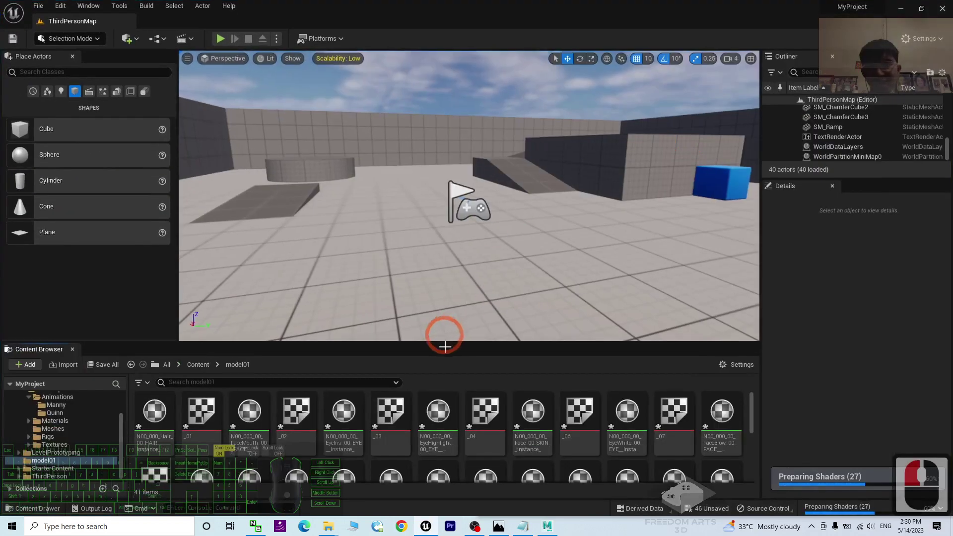
Step: Scroll the model01 content folder to review the imported assets
scroll(down, 3)
Step: Open the model01 skeletal mesh in a maximized preview and move in on the character's face
scroll(down, 3)
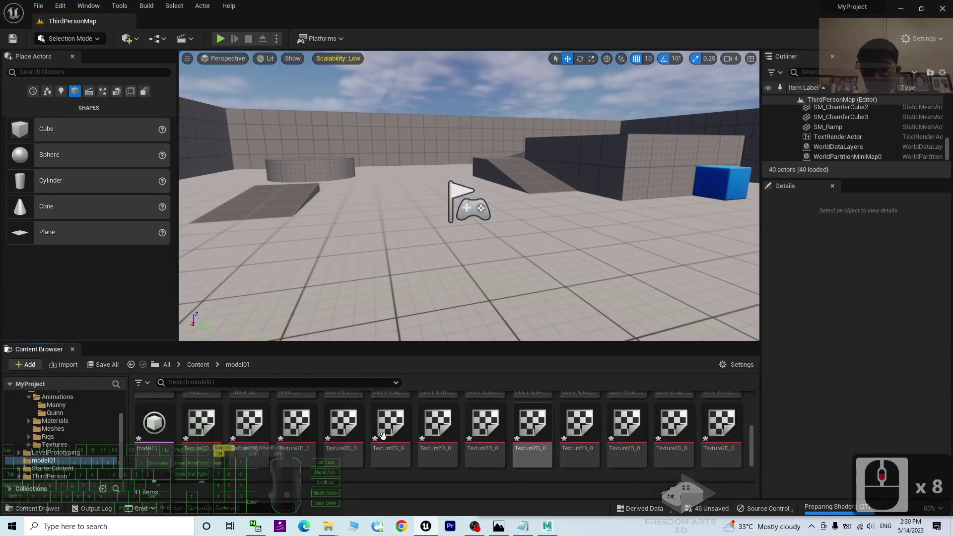
double_click(156, 424)
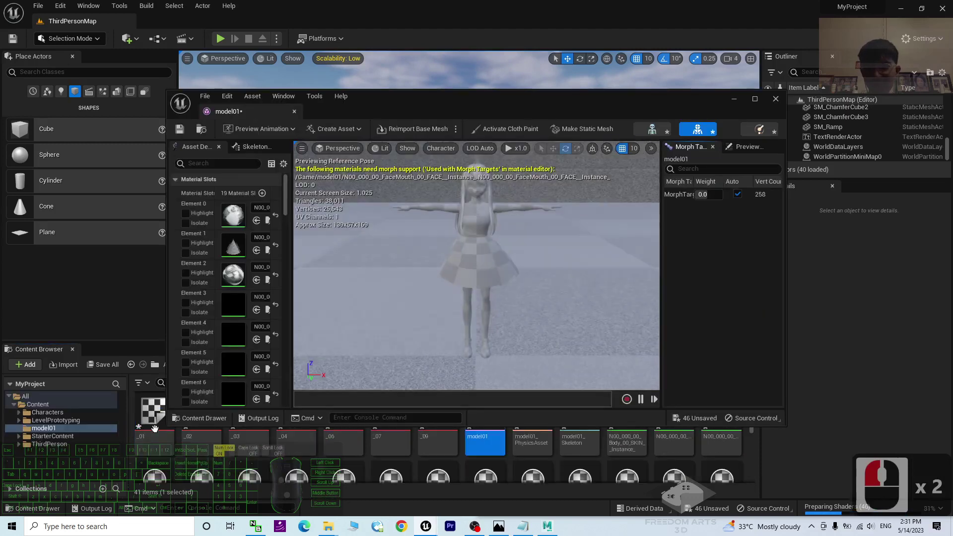
drag(758, 100, 563, 164)
drag(708, 119, 801, 124)
Step: Preview MorphTarget_0 on the face by dragging its weight to -0.52
click(793, 115)
middle_click(824, 113)
drag(824, 112, 675, 190)
middle_click(675, 190)
scroll(up, 3)
scroll(up, 3)
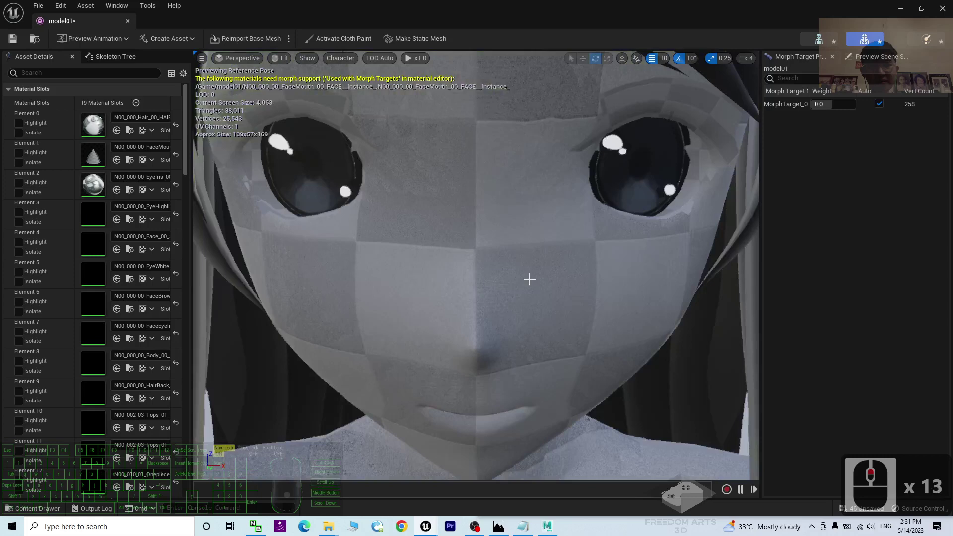
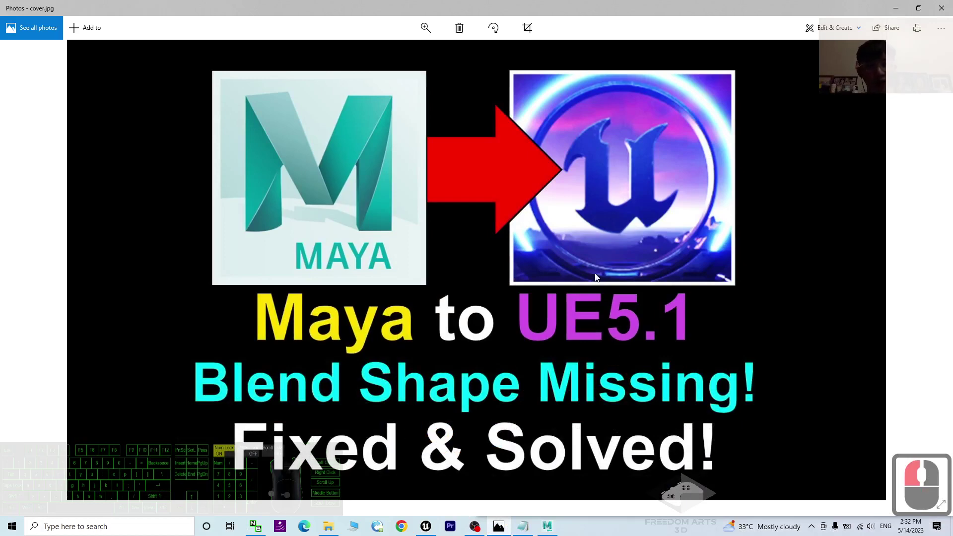
Step: Set the Export All version to FBX 2011 and start a new desktop folder
click(892, 12)
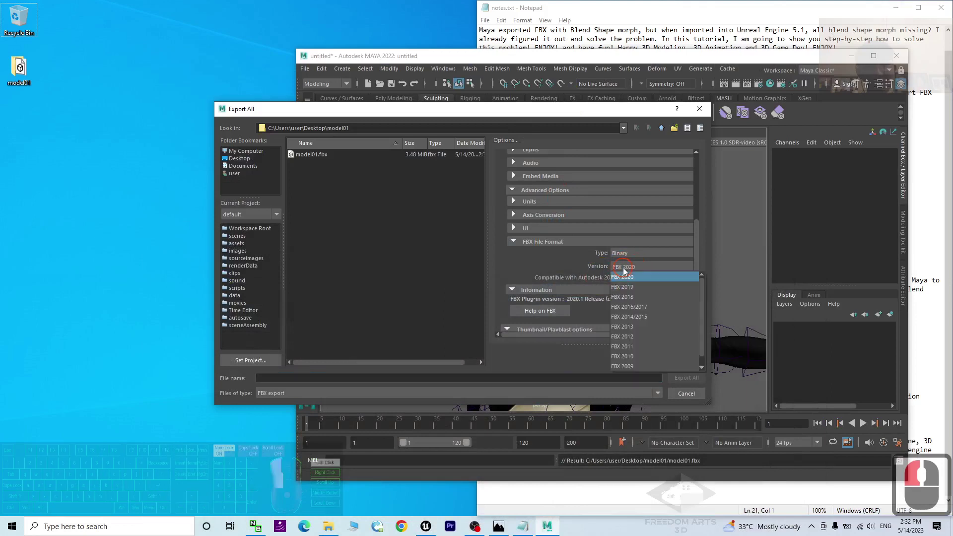
drag(632, 350, 639, 350)
drag(639, 351, 170, 257)
Step: Name the folder model02, browse into it and export the scene as model02
text(model02)
key(Return)
key(Return)
drag(528, 113, 93, 121)
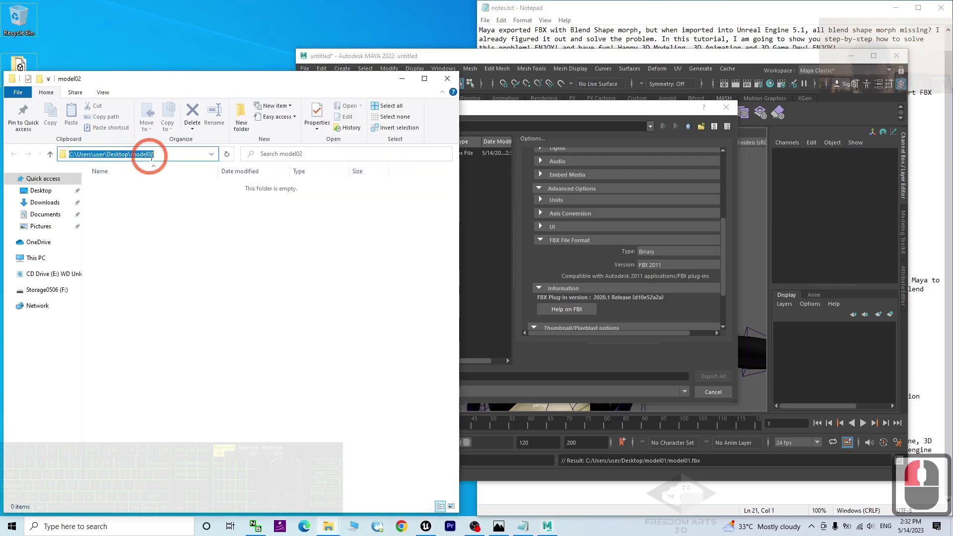
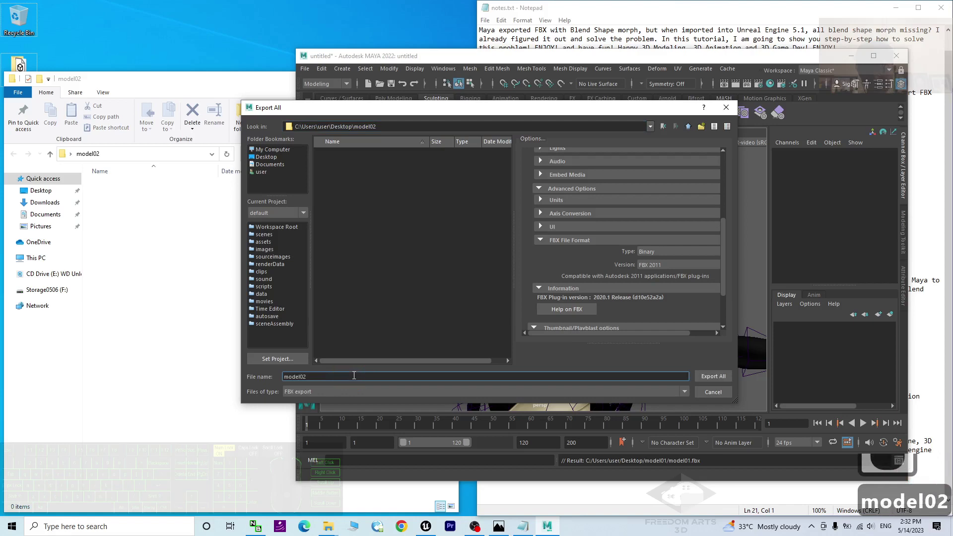
key(Return)
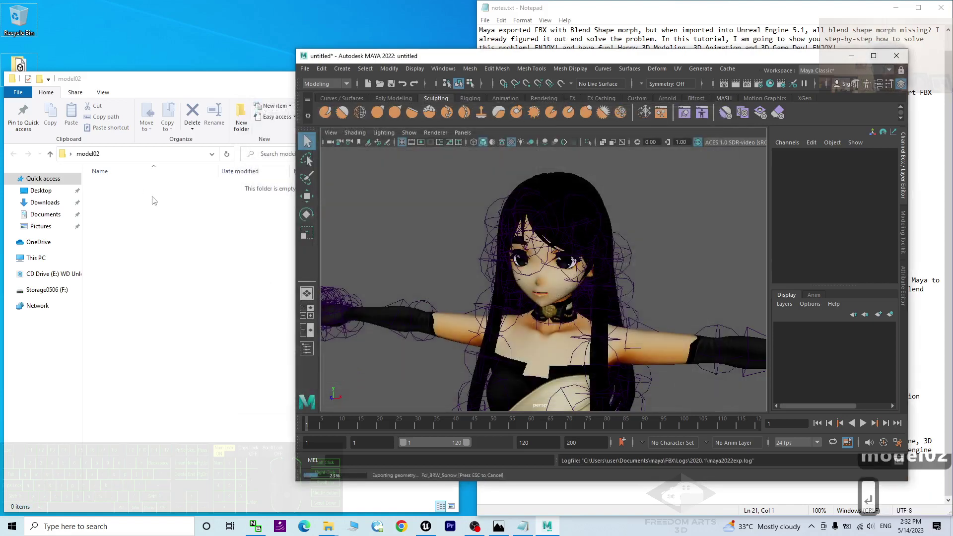
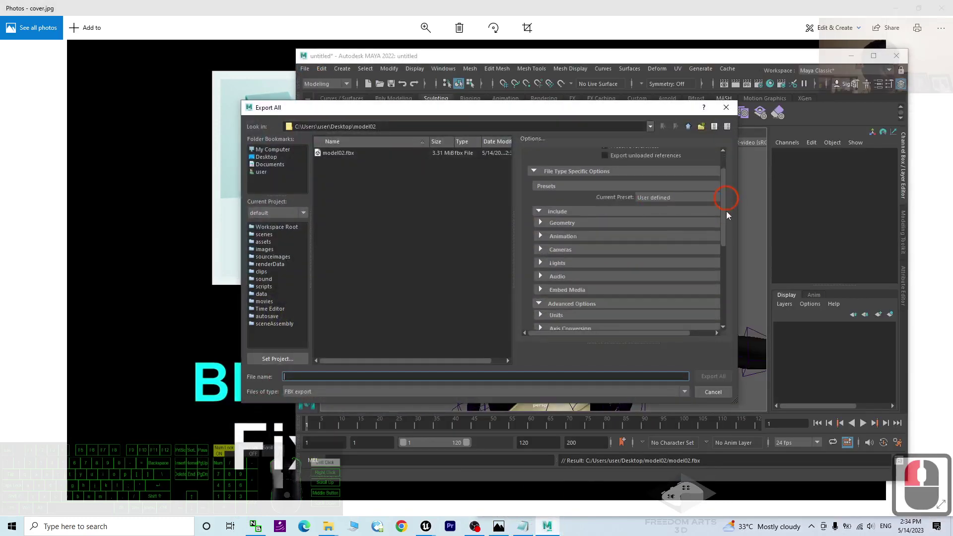
Step: Scroll the Export All options to the FBX File Format section with Version FBX 2011
drag(735, 276, 680, 264)
scroll(down, 3)
drag(681, 264, 667, 239)
scroll(down, 3)
scroll(up, 3)
scroll(up, 3)
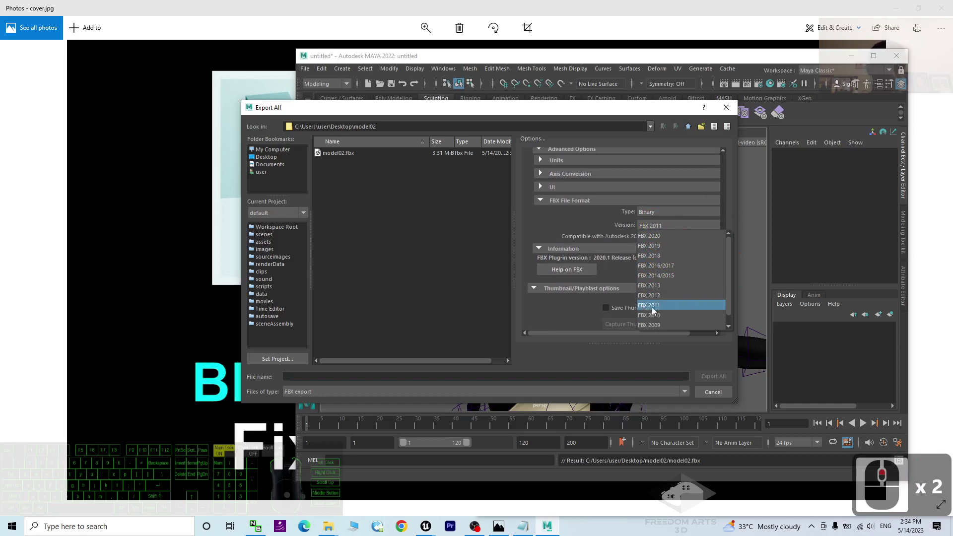